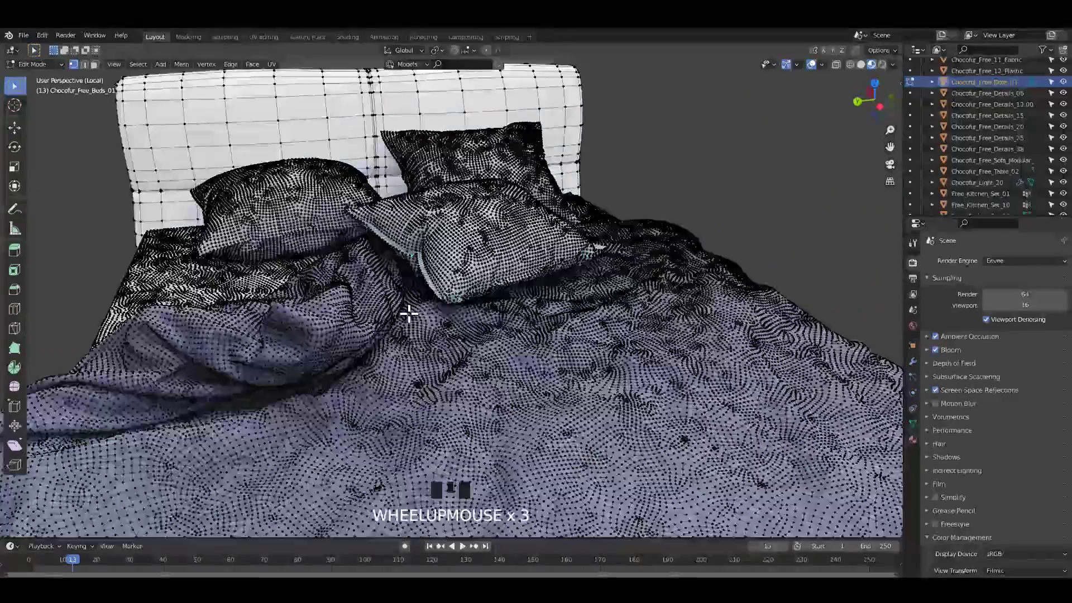
Step: Leave Edit Mode on the bed mesh and frame the whole imported furniture scene
key(Tab)
middle_click(473, 306)
scroll(down, 3)
key(/)
Step: Show the Furniture > Tables thumbnail gallery in the Chocofur Model Manager sidebar
click(452, 317)
key(/)
drag(461, 321, 490, 272)
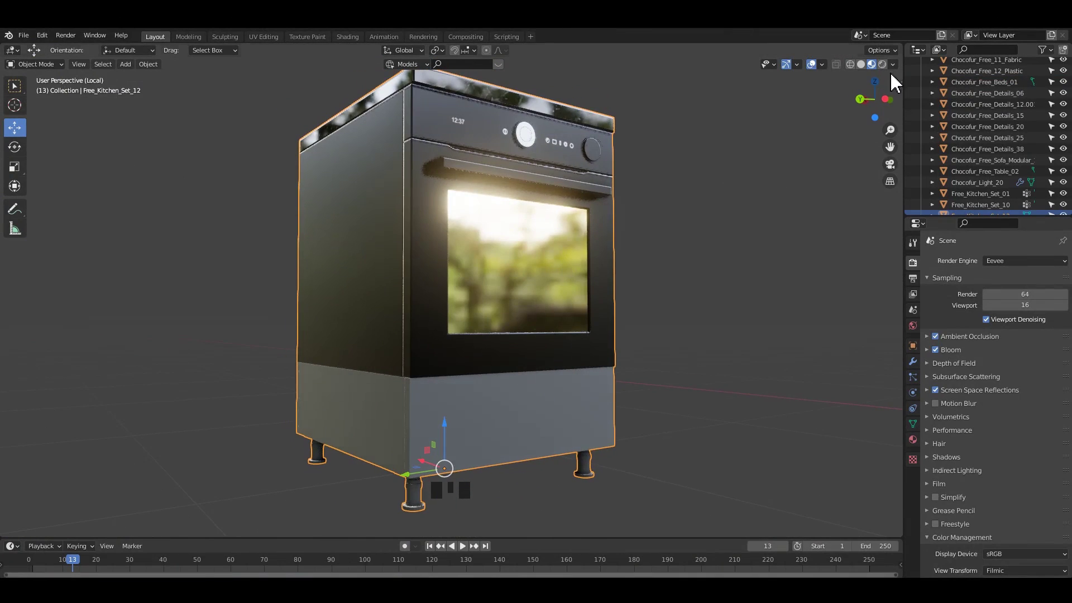
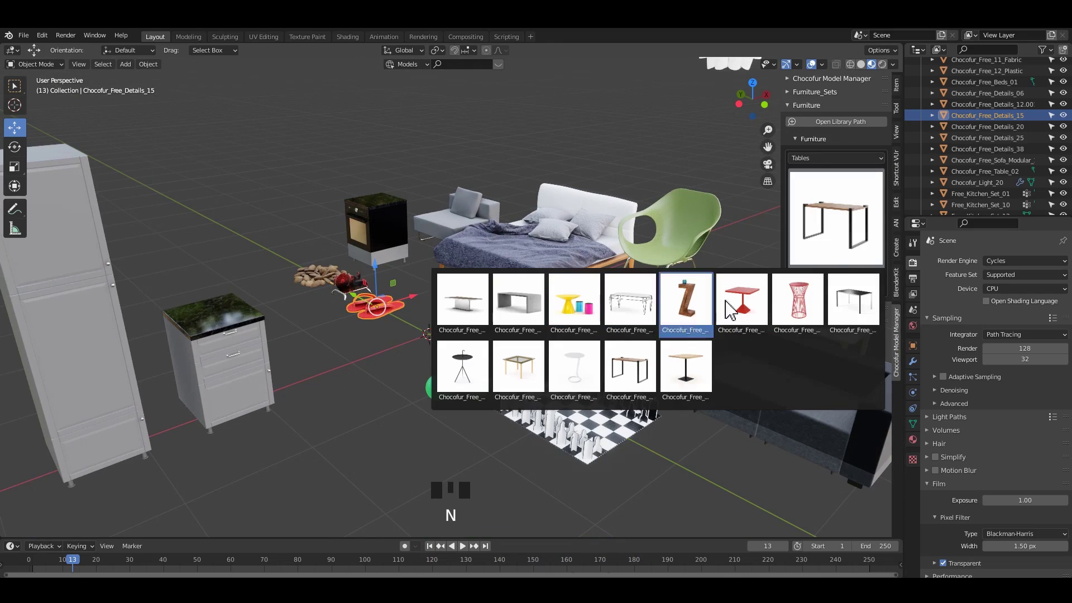
Step: Close the Chocofur table thumbnail gallery ahead of the new default scene
key(n)
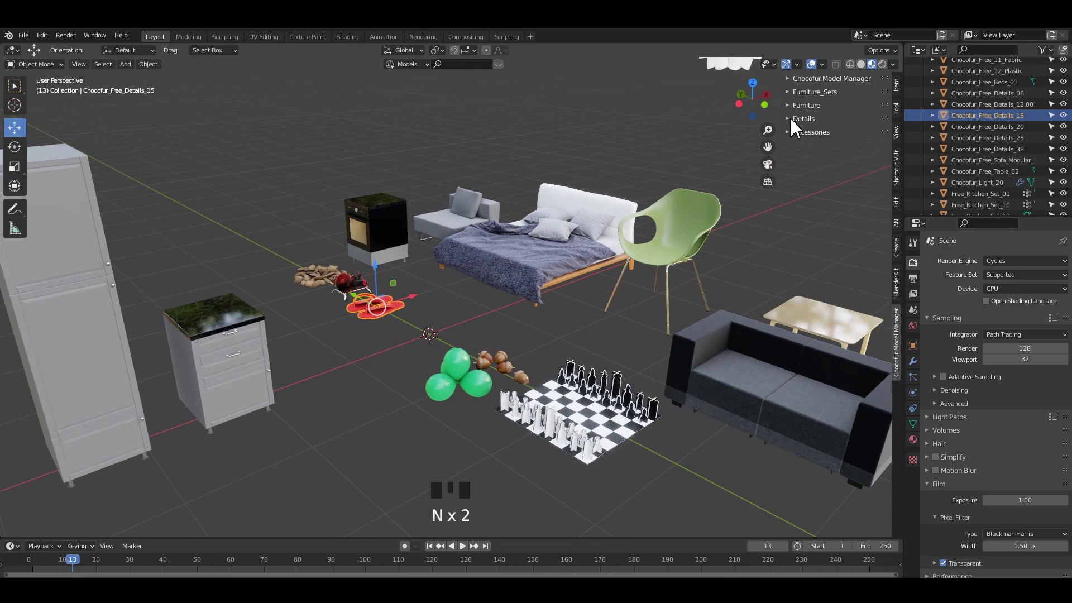
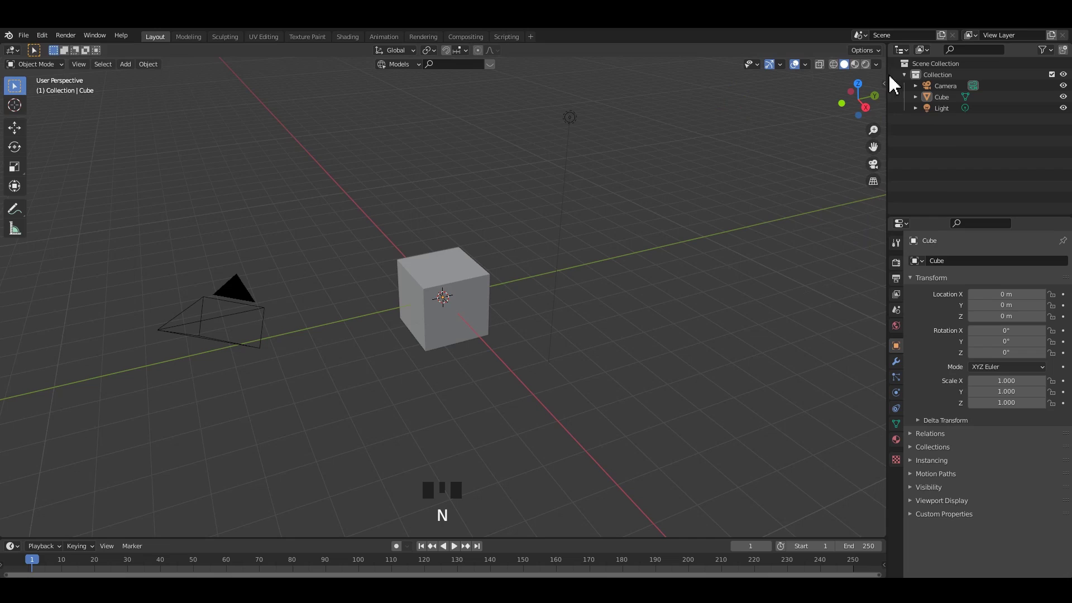
Step: Switch viewport shading to random colours with cavity shading
drag(886, 71, 820, 325)
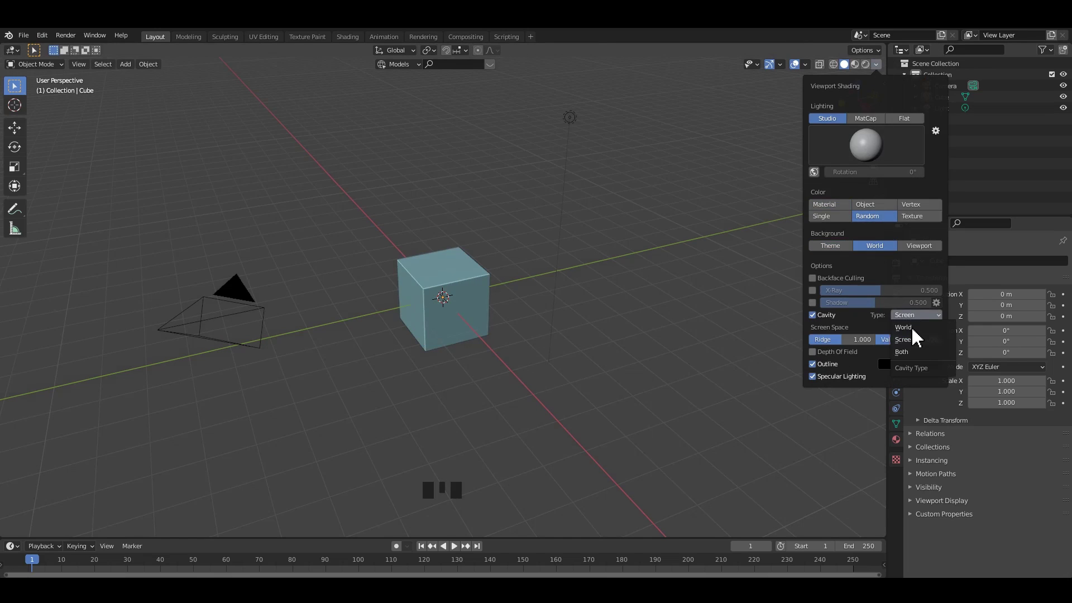
click(728, 330)
middle_click(648, 300)
Step: Select the default cube, camera and light and delete them, leaving an empty scene
key(a)
key(x)
drag(571, 263, 507, 313)
click(506, 313)
drag(519, 321, 500, 291)
key(n)
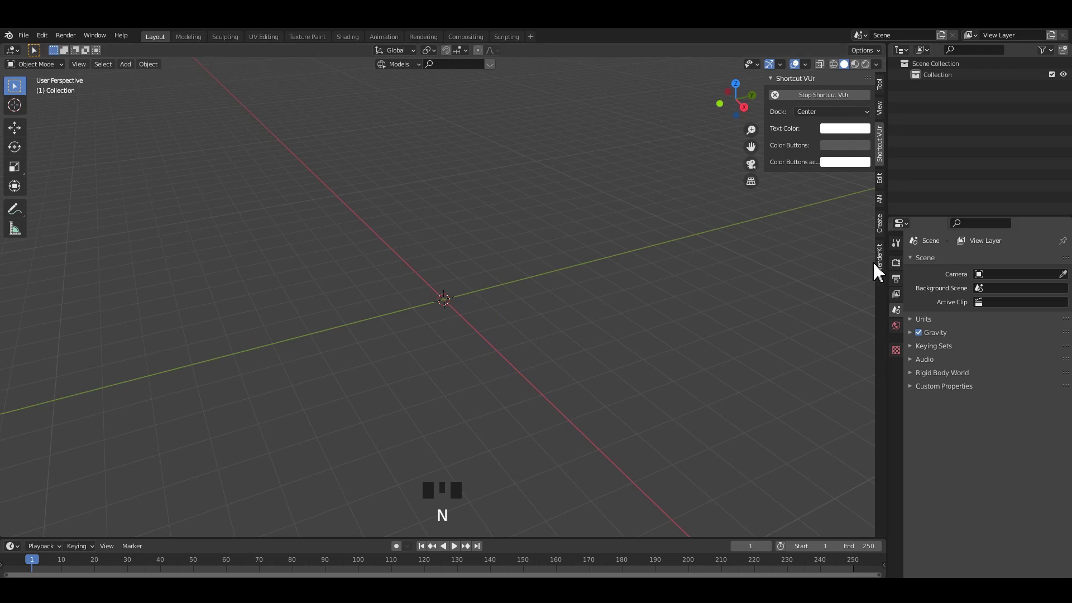
Step: Bring up Preferences on the Add-ons list to install the Chocofur Model Manager zip
click(549, 290)
key(F4)
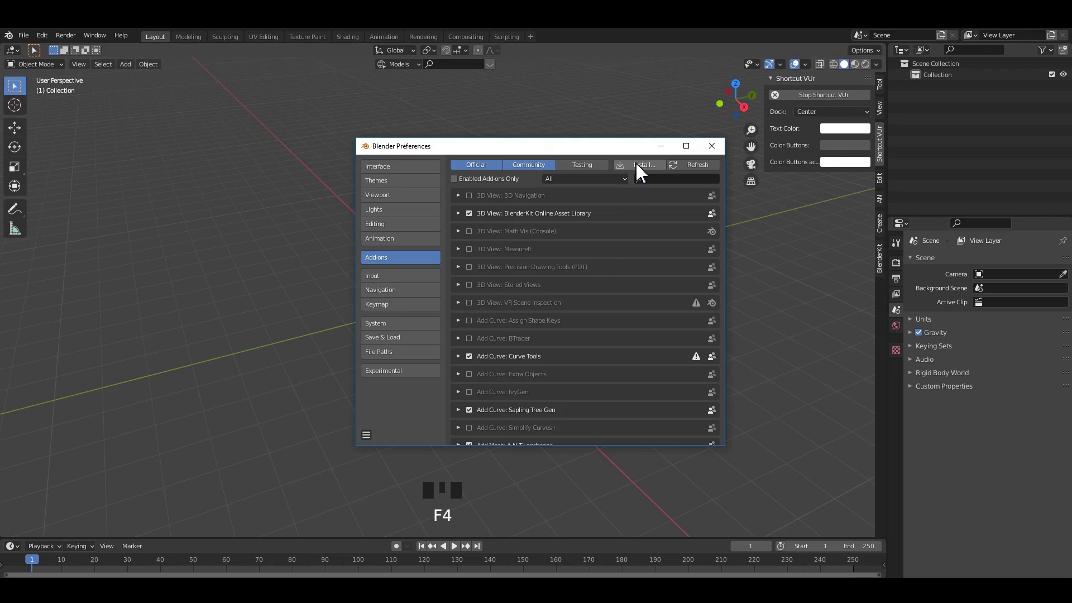
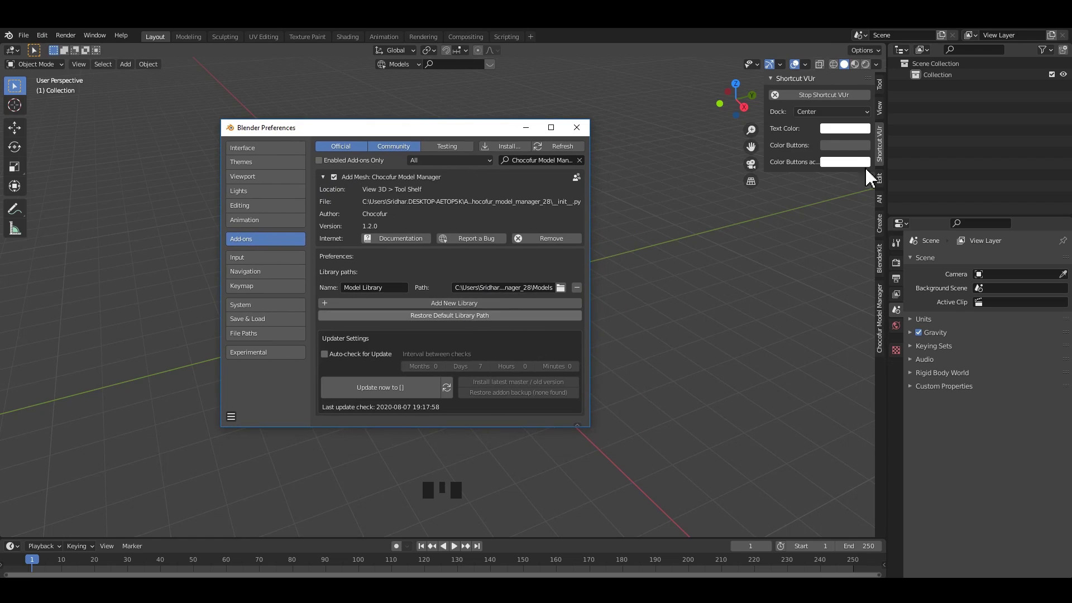
Step: Show the Chocofur Model Manager sidebar panel and reopen its preferences for the E: library path
click(888, 324)
drag(780, 89, 426, 364)
key(F4)
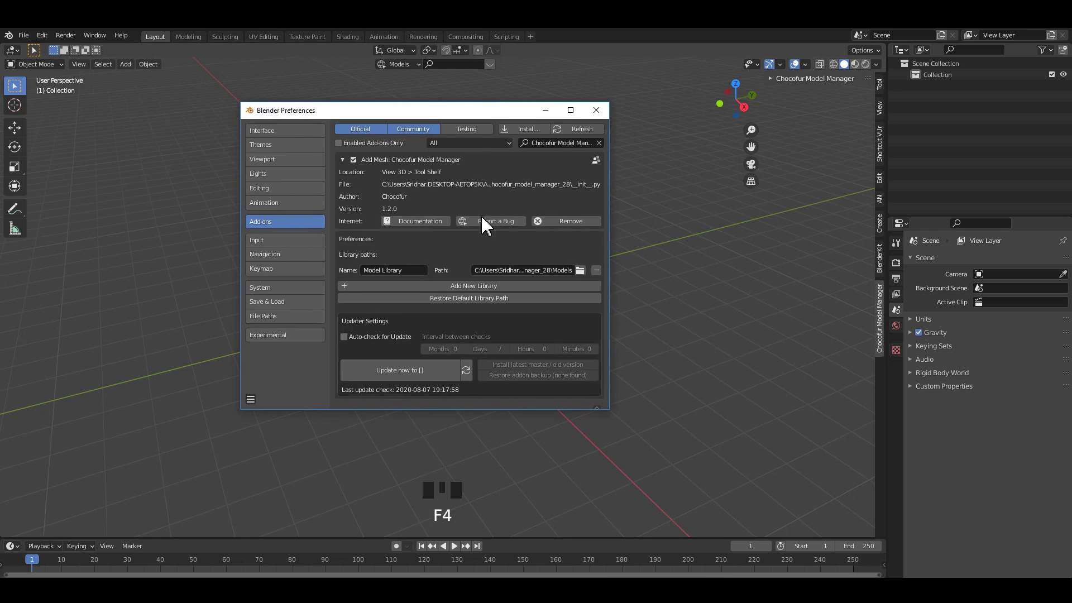
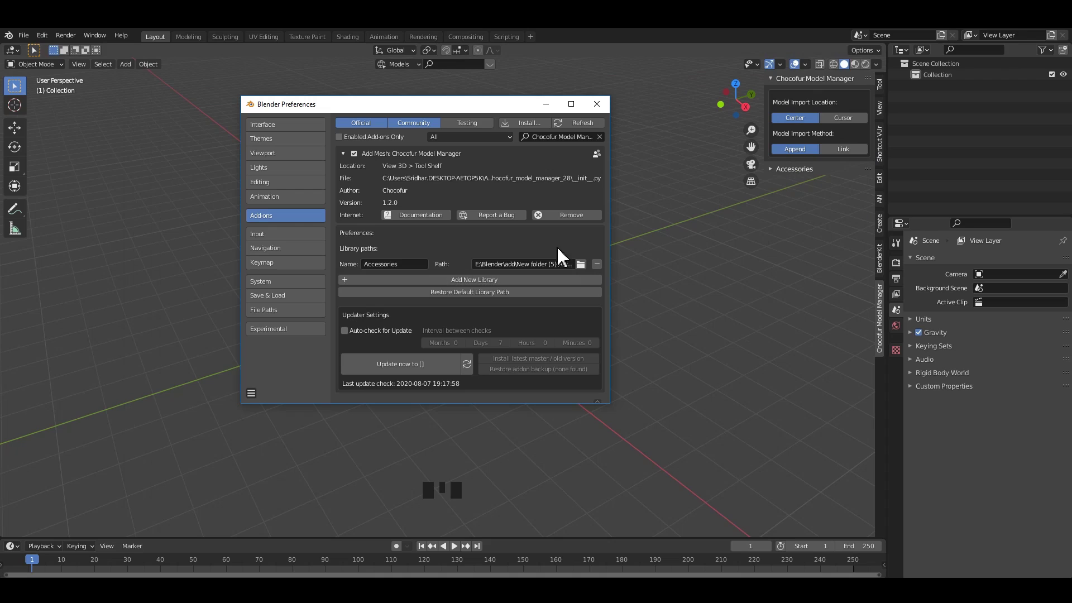
Step: Name the Chocofur library 'Accessories' in the add-on preferences
drag(779, 177, 814, 296)
drag(814, 295, 829, 352)
click(829, 358)
scroll(up, 3)
drag(477, 333, 524, 351)
key(`)
drag(530, 379, 491, 301)
scroll(up, 3)
drag(411, 314, 482, 325)
click(483, 325)
Step: From the Appliances category add the SanDisk USB stick model to the scene
key(ctrl+1)
drag(507, 205, 447, 239)
drag(447, 301, 686, 159)
click(686, 159)
drag(462, 245, 901, 272)
click(901, 272)
Step: Turn on Eevee ambient occlusion, bloom and screen-space reflections
click(925, 344)
click(927, 353)
drag(975, 351, 933, 401)
scroll(down, 3)
drag(962, 549, 1008, 537)
scroll(down, 3)
Step: Orbit and zoom in to inspect the imported USB stick
drag(1008, 525, 588, 312)
drag(597, 326, 882, 71)
drag(883, 72, 652, 223)
drag(598, 280, 564, 242)
scroll(up, 3)
drag(558, 235, 555, 288)
scroll(up, 3)
drag(570, 300, 509, 295)
scroll(down, 3)
Step: Select the imported USB stick so it can be swapped for the wooden stand
click(509, 294)
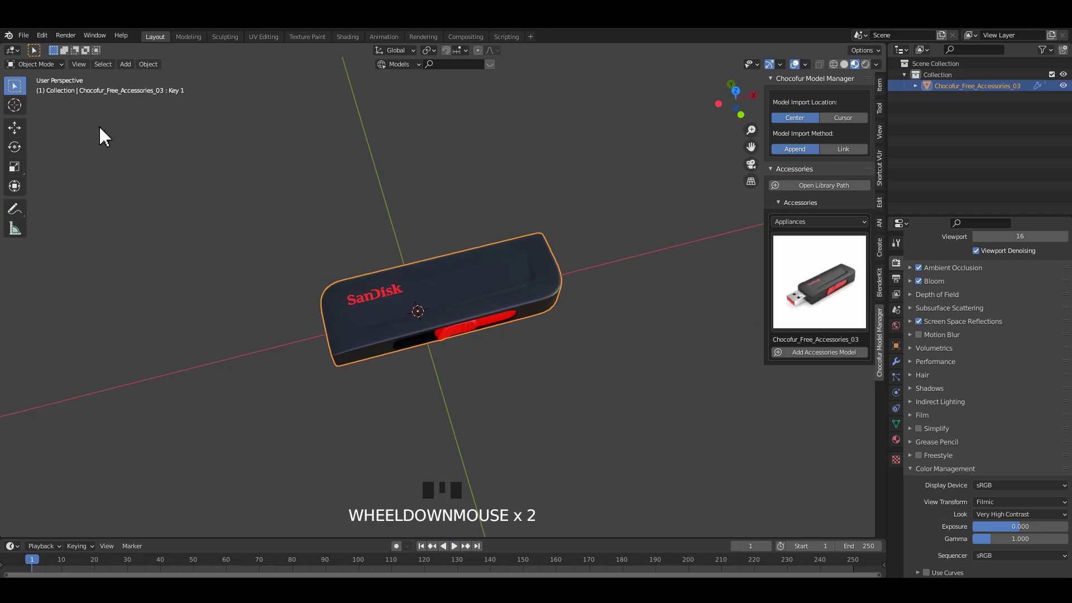
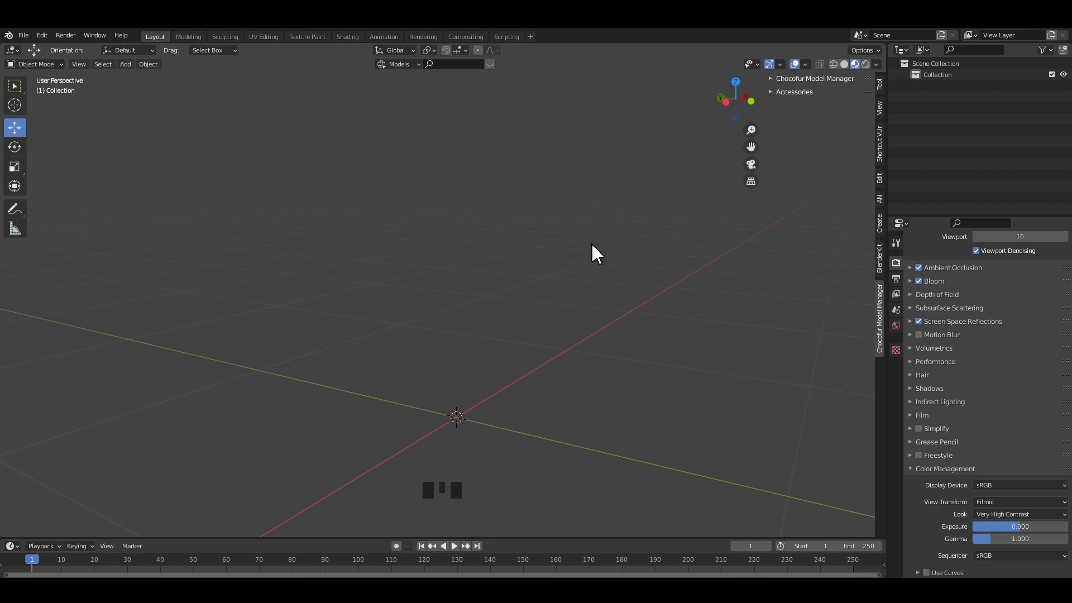
Step: Zoom the empty viewport out before opening the Chocofur sidebar tab
middle_click(521, 285)
scroll(down, 3)
Step: Reopen Preferences on the Chocofur add-on to set the Accessories library path
click(485, 266)
key(F4)
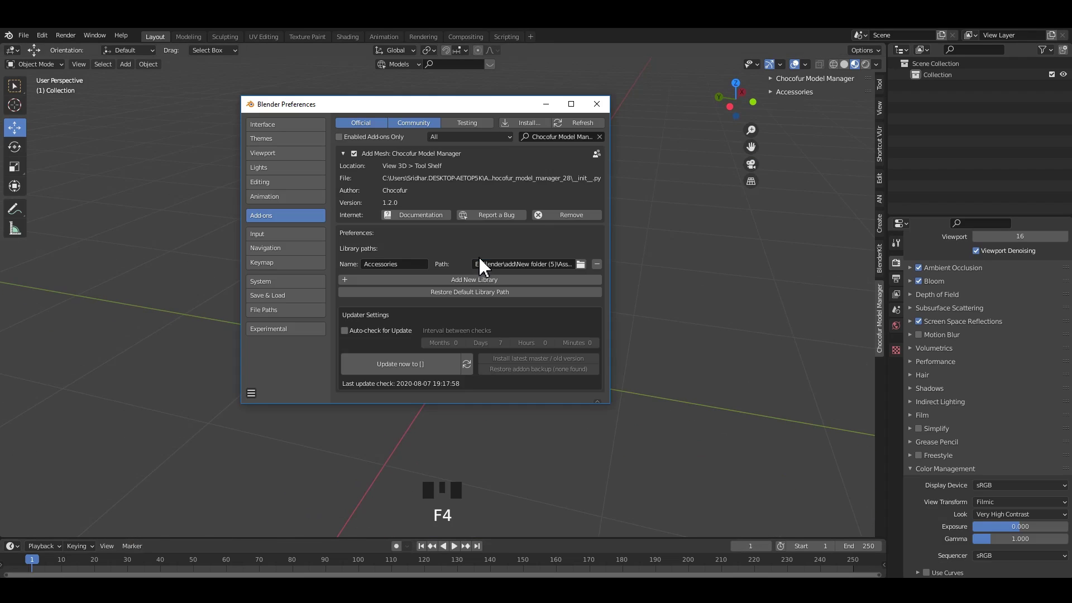
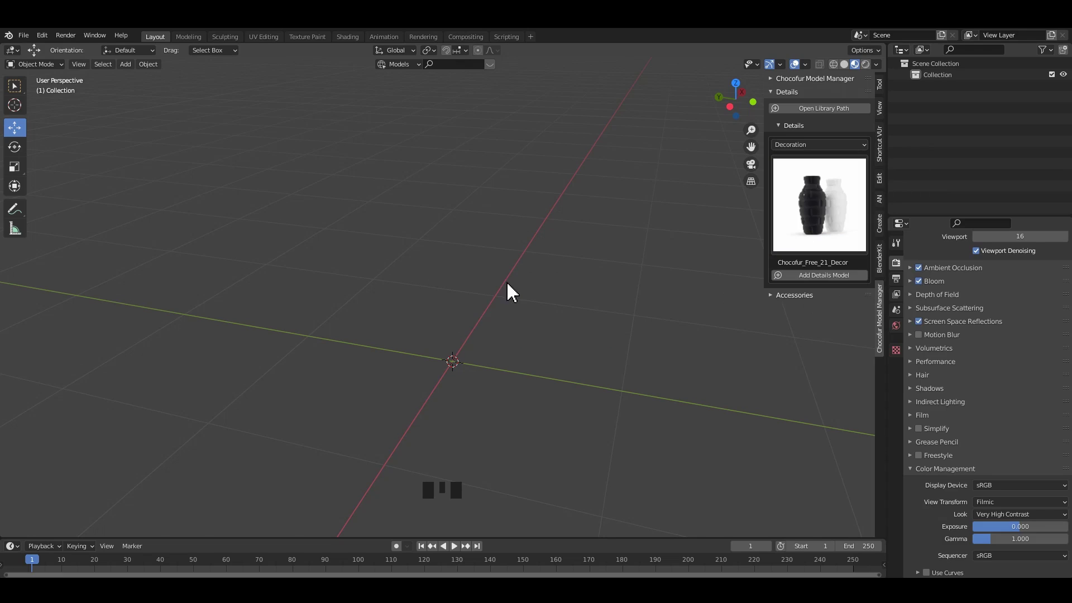
Step: Delete the previously imported accessory from the scene
click(843, 281)
scroll(up, 3)
key(`)
drag(505, 326, 793, 236)
key(Delete)
Step: Add the acorns model from the Details Decoration gallery
drag(817, 219, 500, 328)
drag(501, 329, 577, 369)
drag(577, 368, 525, 307)
drag(490, 358, 432, 297)
scroll(down, 3)
click(556, 382)
key(ctrl+1)
click(681, 423)
Step: Add the red flip-flops model, landing on top of the acorns
drag(547, 351, 828, 217)
drag(828, 217, 582, 207)
scroll(down, 3)
click(344, 437)
drag(450, 346, 471, 316)
click(472, 316)
click(495, 283)
scroll(up, 3)
drag(477, 292, 820, 157)
drag(820, 157, 832, 277)
click(832, 280)
Step: Move the flip-flops off to the right of the acorns
scroll(up, 3)
drag(683, 376, 503, 270)
scroll(up, 3)
key(s)
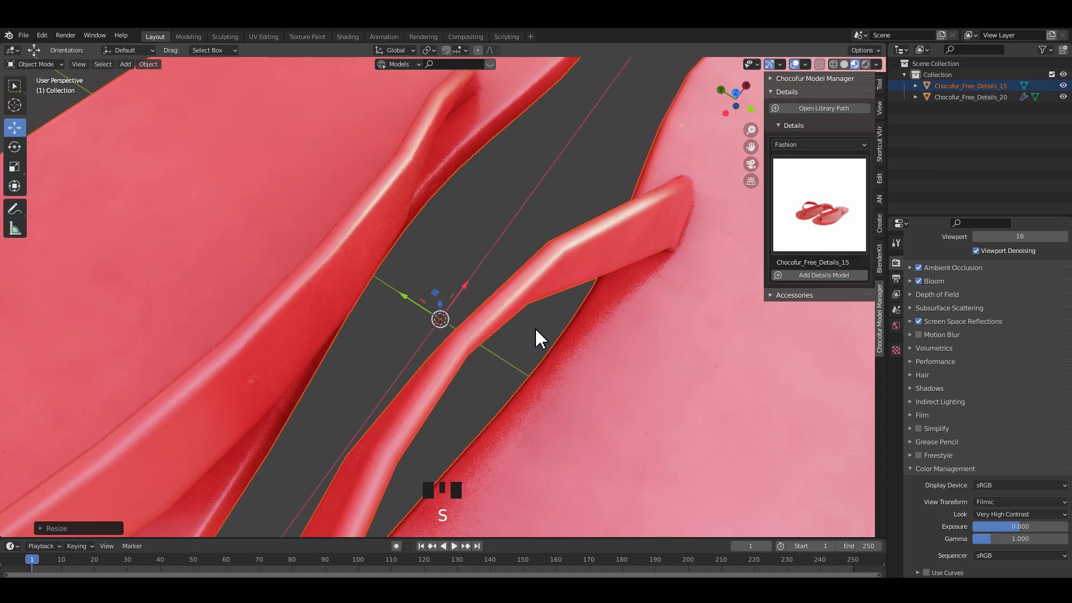
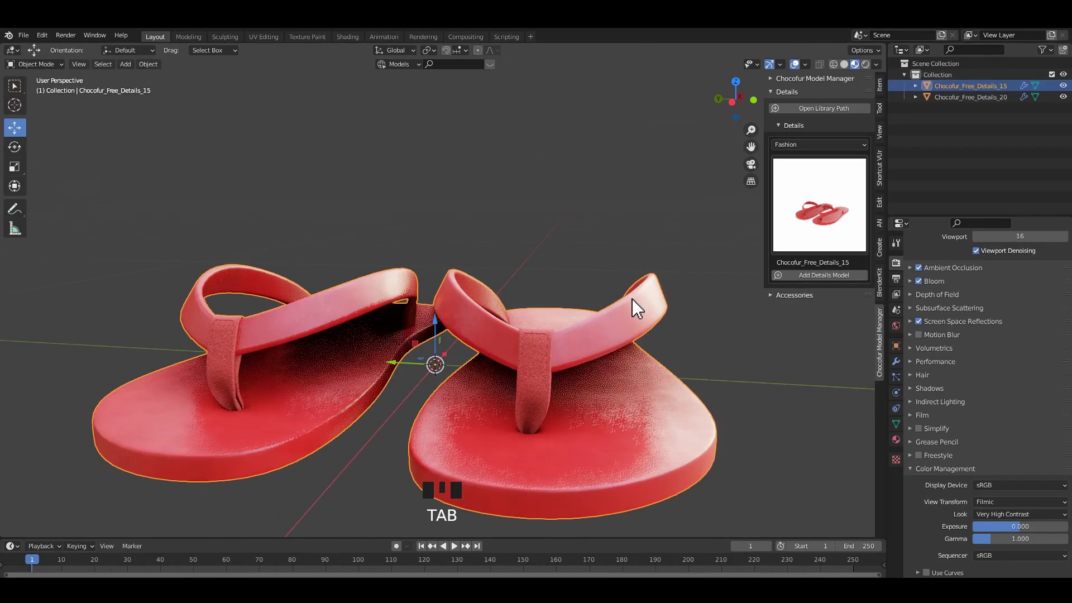
scroll(down, 3)
drag(635, 307, 493, 331)
scroll(down, 3)
Step: Add a metal kitchen slicer from the Chocofur Kitchen details category to the scene
click(493, 331)
drag(860, 212, 485, 316)
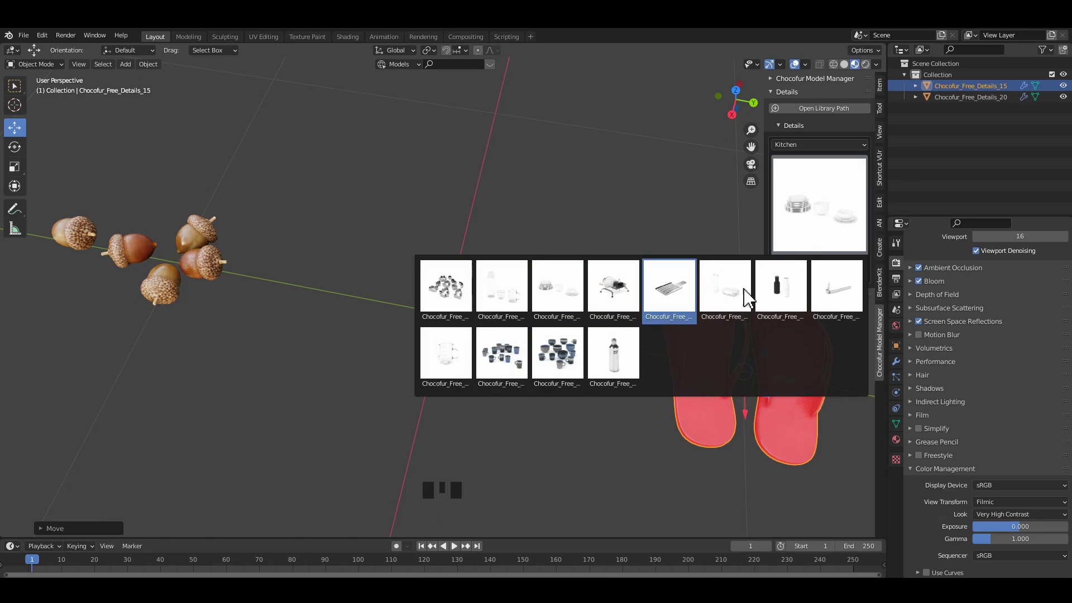
click(830, 279)
scroll(up, 3)
click(507, 344)
Step: Move the kitchen slicer over beside the flip-flops
drag(562, 318, 581, 303)
scroll(up, 3)
drag(564, 282, 507, 310)
click(508, 309)
scroll(down, 3)
drag(448, 322, 484, 318)
click(484, 319)
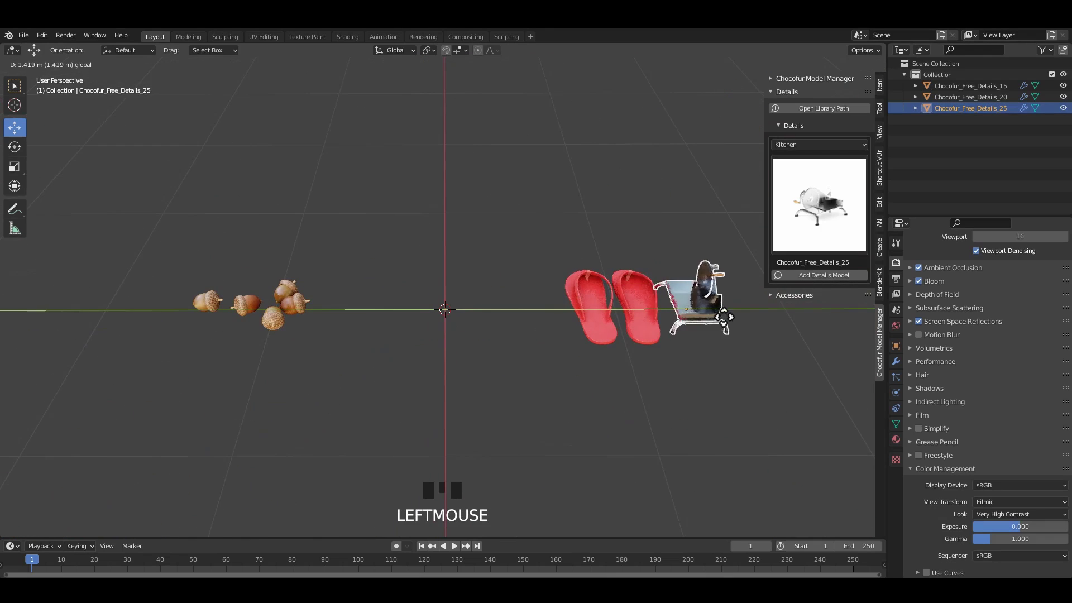
Step: Switch the Details category to Toys and pick the chess set thumbnail
drag(815, 220, 819, 228)
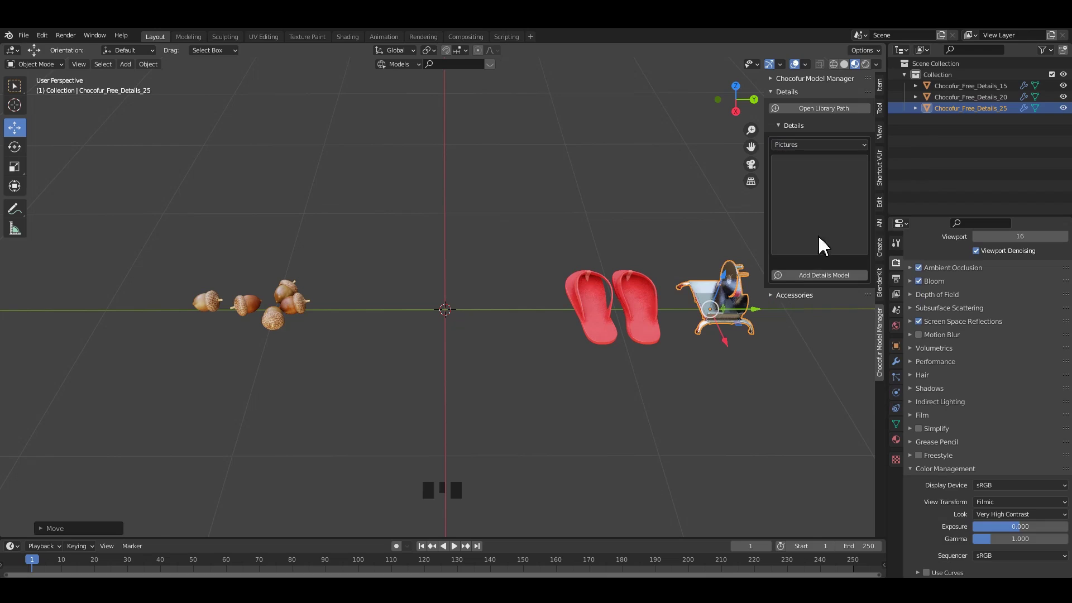
drag(824, 219, 730, 277)
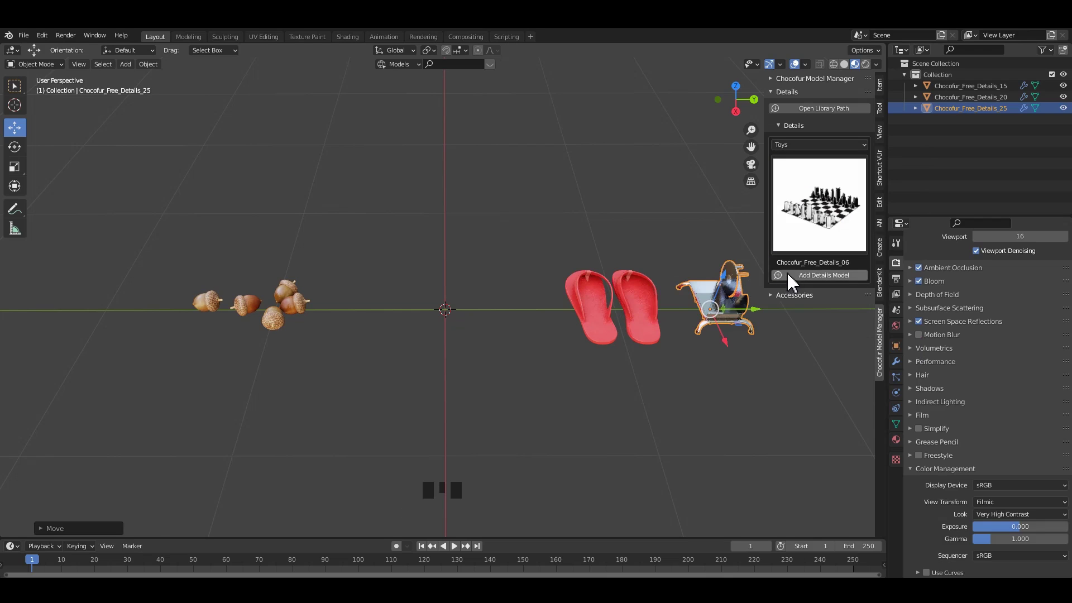
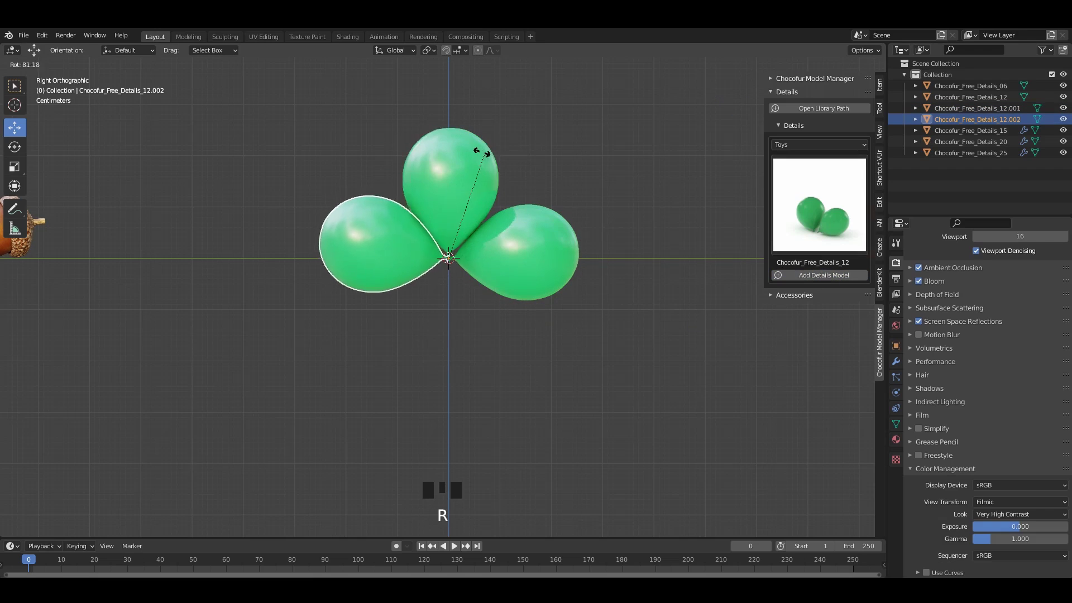
Step: Rotate a duplicated green balloon to build up the four-balloon cluster
middle_click(487, 311)
key(r)
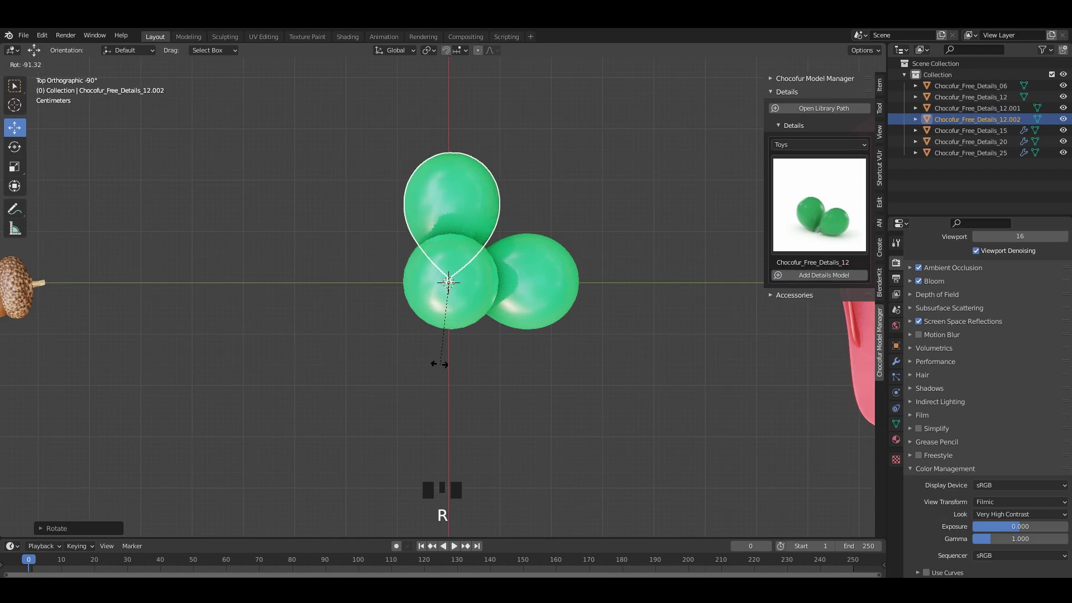
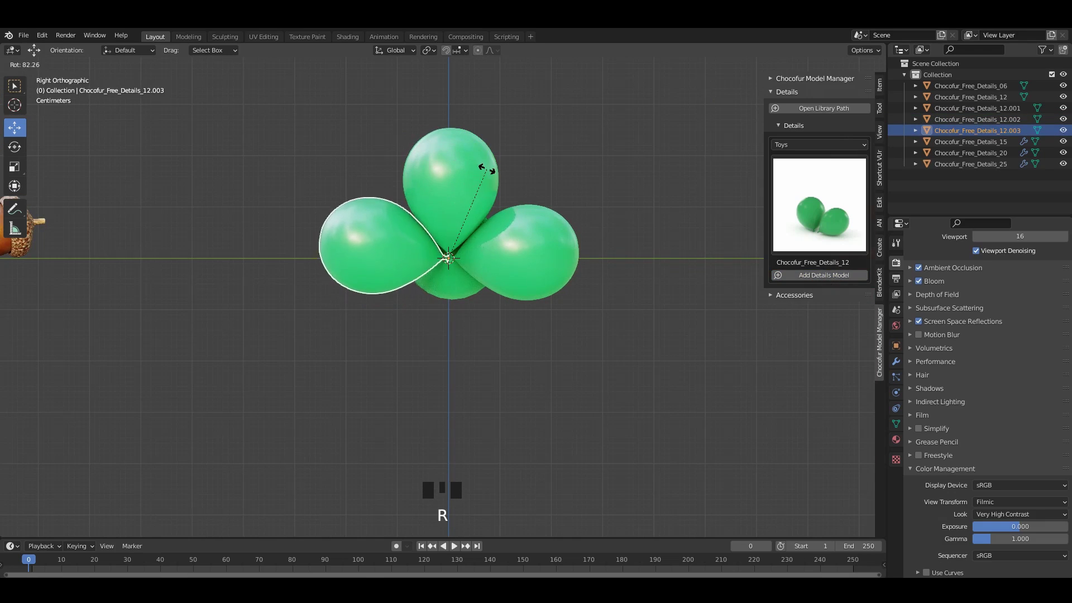
middle_click(499, 281)
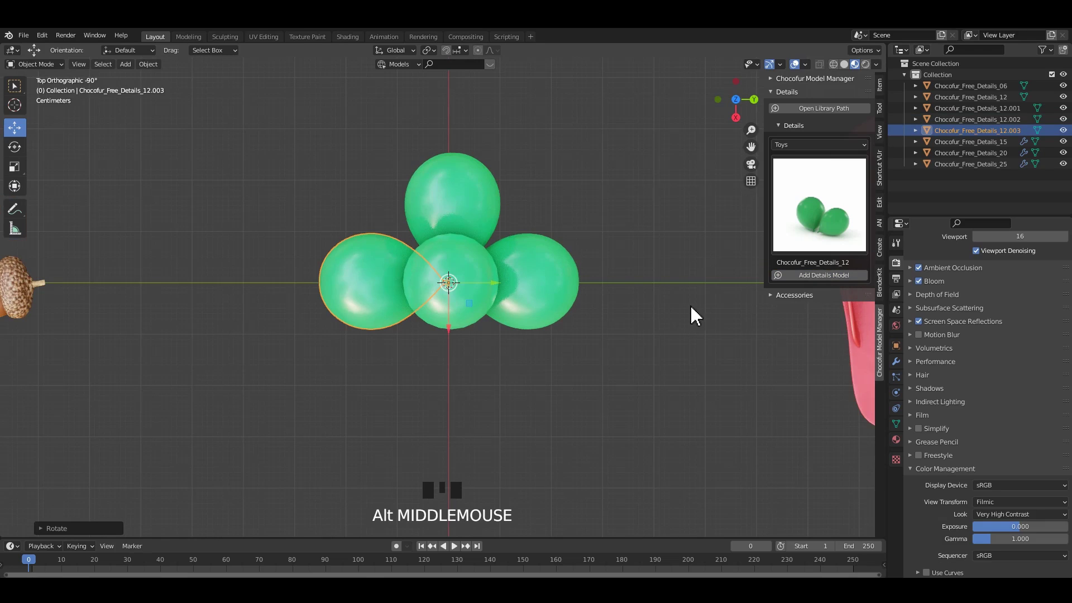
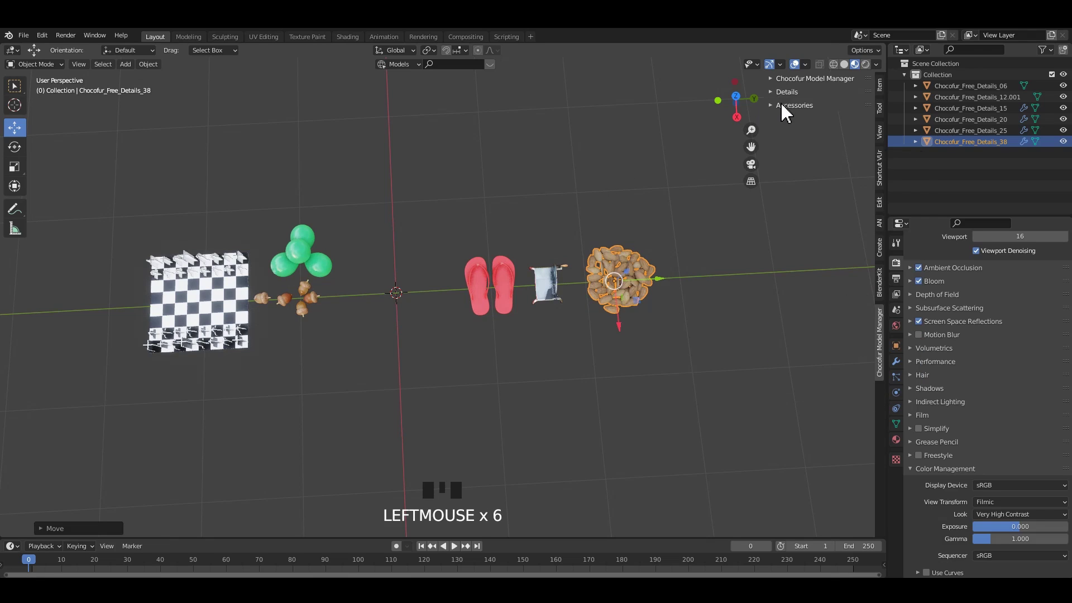
Step: Orbit the view around the row of models ending with the almond pile
drag(781, 99, 457, 241)
drag(535, 245, 474, 247)
scroll(up, 3)
drag(521, 250, 507, 239)
click(506, 239)
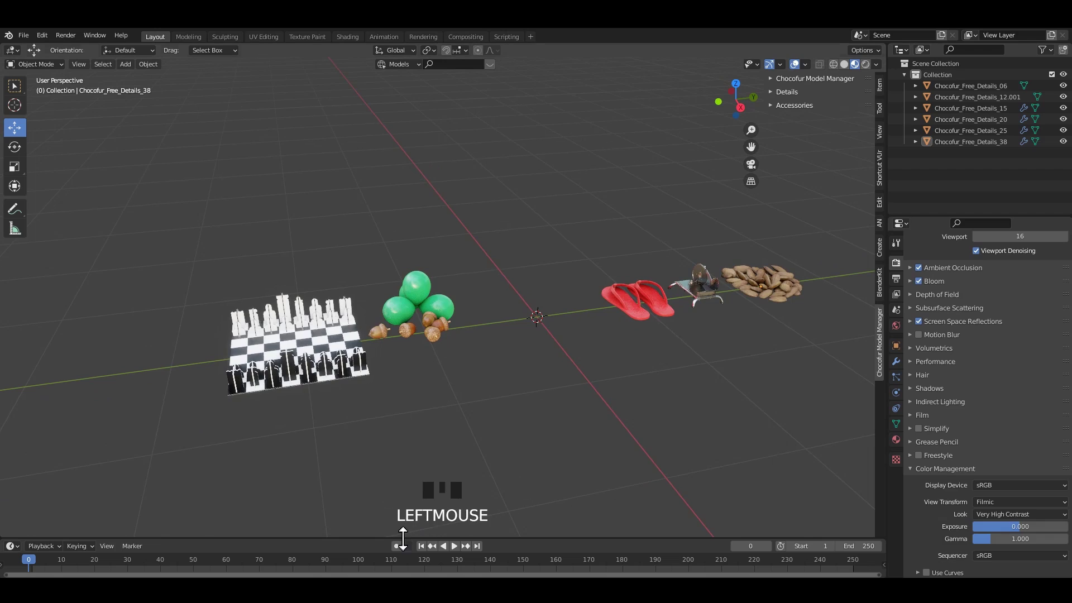
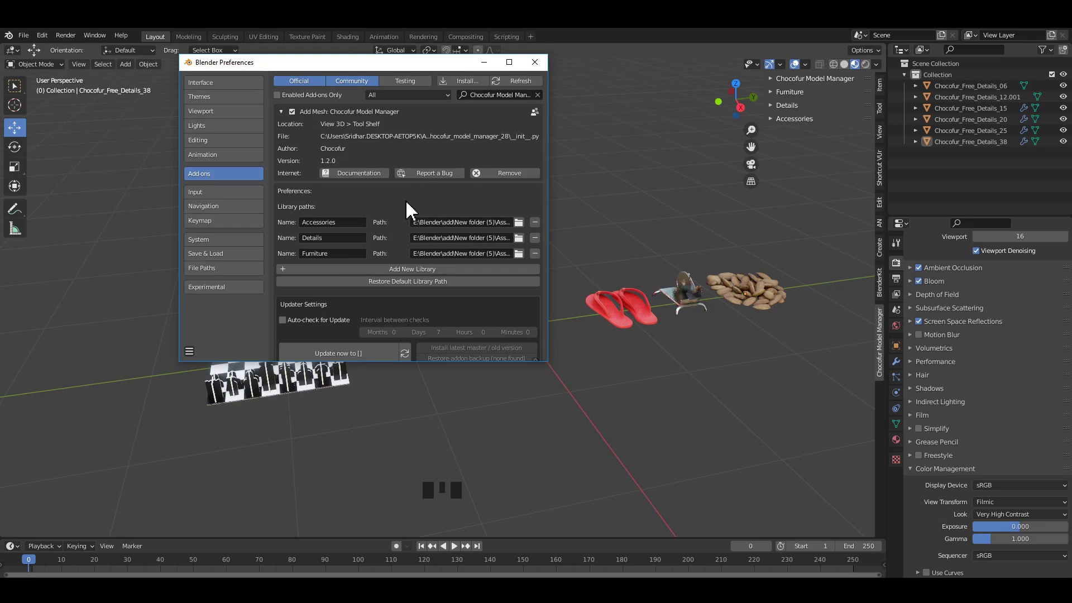
Step: Add the Chocofur_Free_Beds_01 double bed from the Furniture library's Beds category
drag(778, 101, 609, 267)
middle_click(609, 267)
scroll(up, 3)
drag(561, 277, 587, 264)
middle_click(586, 264)
drag(573, 255, 552, 277)
key(/)
drag(509, 283, 604, 257)
drag(604, 257, 520, 283)
Step: Move the bed away from the scene centre
drag(518, 267, 489, 306)
scroll(up, 3)
drag(480, 295, 481, 273)
scroll(down, 3)
drag(487, 291, 455, 296)
click(455, 296)
scroll(down, 3)
middle_click(466, 301)
drag(478, 293, 439, 311)
click(439, 311)
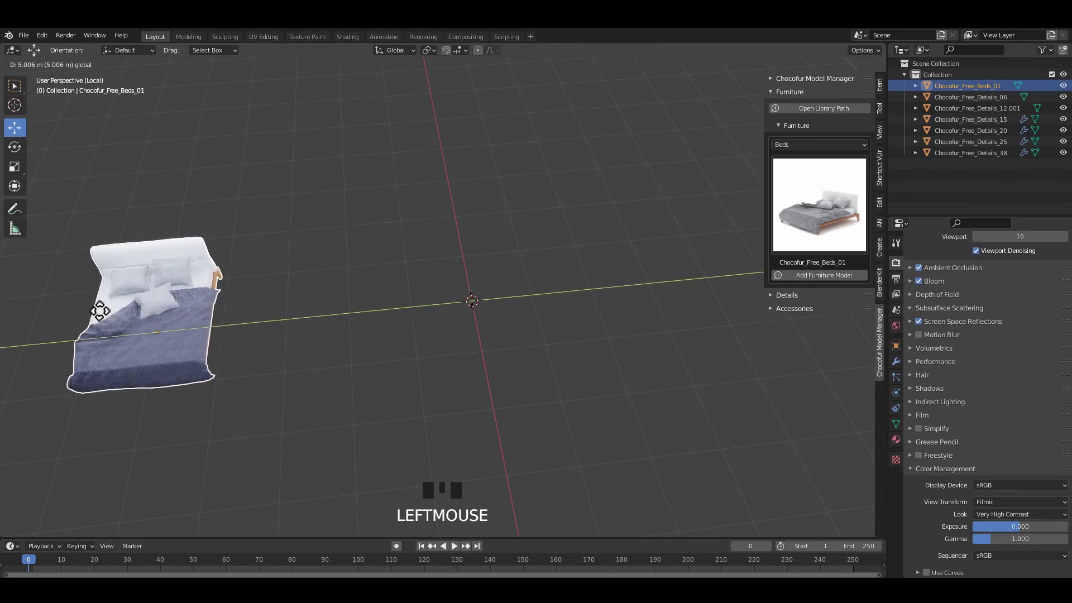
Step: Add the green Chocofur_Free_12_Plastic chair and scale it up three times
middle_click(529, 274)
drag(791, 244, 827, 177)
drag(822, 151, 831, 286)
click(830, 279)
scroll(up, 3)
middle_click(584, 327)
key(s)
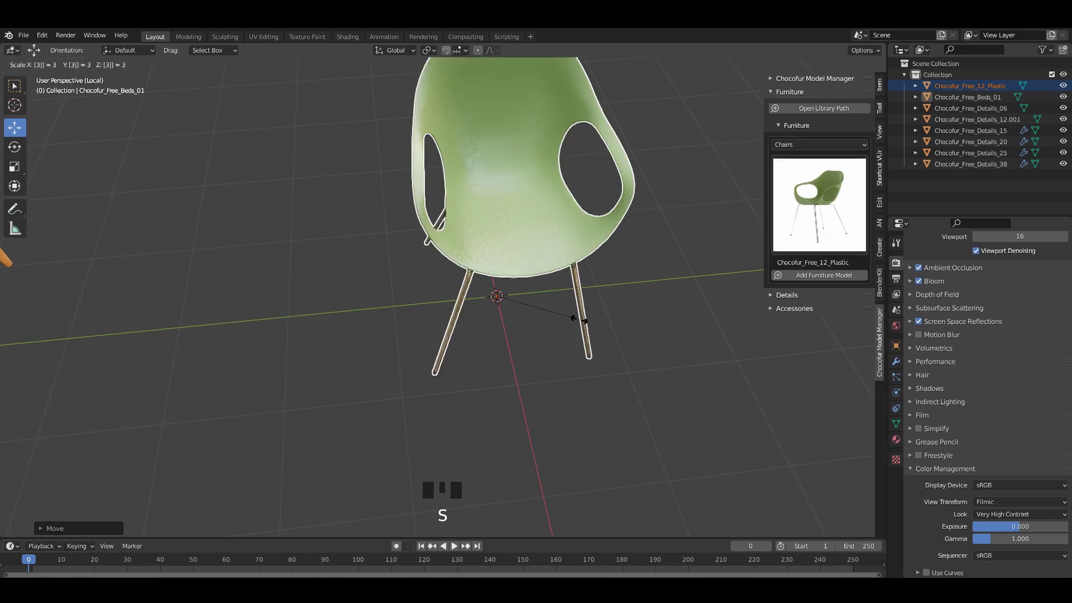
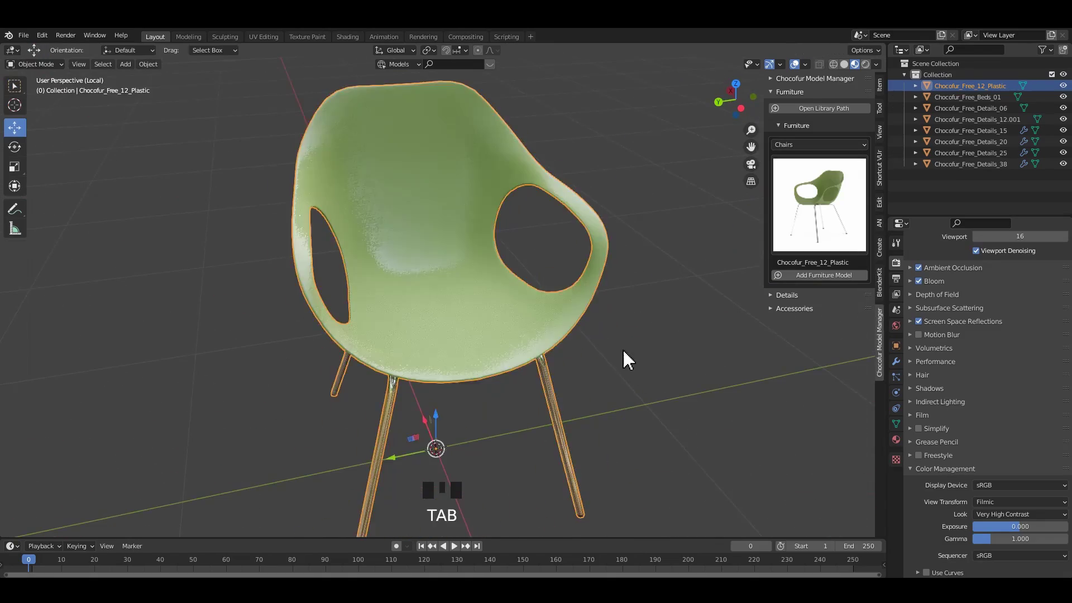
Step: Move the green plastic chair next to the bed
click(493, 311)
scroll(down, 3)
click(462, 306)
drag(440, 342, 478, 329)
click(478, 330)
drag(309, 268, 354, 254)
click(354, 255)
drag(447, 266, 442, 306)
scroll(up, 3)
drag(427, 290, 820, 192)
drag(821, 192, 808, 172)
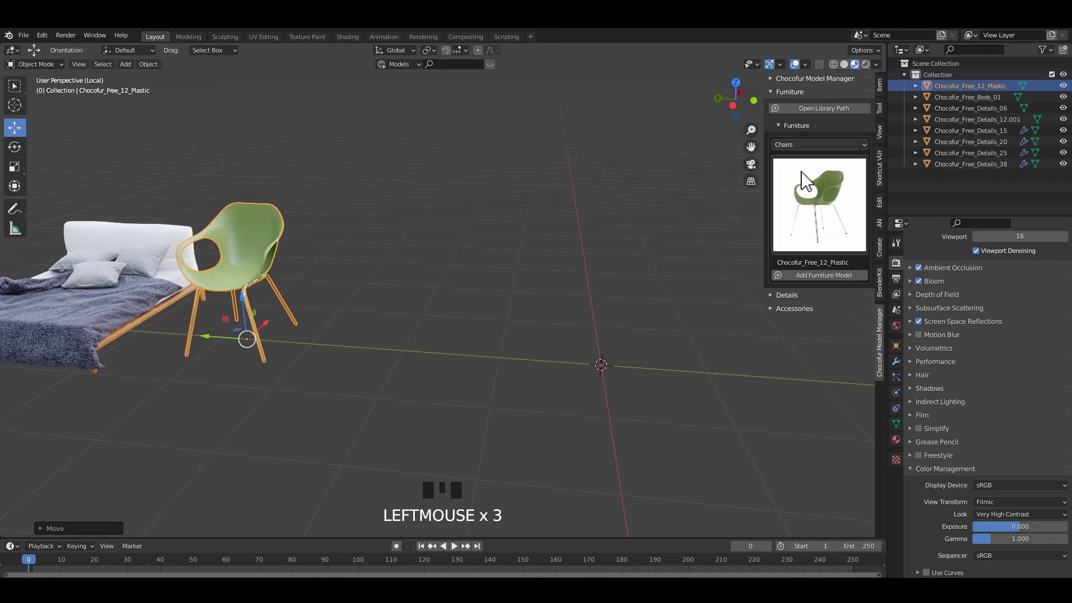
Step: Add the Chocofur_Free_11_Fabric grey lounge sofa from the Furniture library
drag(805, 158, 952, 66)
drag(825, 207, 607, 211)
scroll(down, 3)
middle_click(613, 201)
scroll(up, 3)
drag(543, 259, 570, 203)
key(`)
drag(623, 249, 568, 299)
scroll(up, 3)
drag(563, 251, 584, 221)
key(ctrl+1)
Step: Scale the fabric sofa and set it down near the bed and chair
drag(643, 210, 578, 230)
scroll(down, 3)
drag(519, 282, 489, 310)
click(490, 310)
scroll(down, 3)
scroll(down, 3)
middle_click(520, 278)
key(s)
scroll(down, 3)
drag(498, 294, 472, 258)
click(471, 259)
Step: Fine-tune the sofa's placement among the other furniture
scroll(down, 3)
drag(475, 301, 469, 197)
click(470, 197)
click(435, 236)
middle_click(426, 212)
scroll(up, 3)
drag(386, 229, 377, 224)
click(377, 224)
drag(454, 282, 402, 193)
scroll(up, 3)
drag(409, 191, 455, 197)
Step: Check the furniture arrangement from several viewpoints
key(`)
key(`)
key(`)
drag(418, 200, 466, 195)
key(`)
drag(502, 238, 520, 249)
scroll(up, 3)
drag(612, 324, 537, 320)
drag(537, 286, 541, 292)
scroll(down, 3)
Step: Add the white Chocofur_Light_20 pendant lamp and hang it above the furniture
drag(552, 347, 814, 215)
drag(814, 215, 829, 364)
drag(808, 153, 675, 379)
scroll(down, 3)
drag(662, 417, 594, 407)
click(595, 407)
key(`)
drag(426, 352, 558, 371)
scroll(down, 3)
drag(518, 364, 823, 213)
drag(822, 213, 812, 160)
drag(806, 153, 810, 161)
Step: Change the Furniture category to Tables and select Chocofur_Free_Table_02
drag(805, 151, 741, 296)
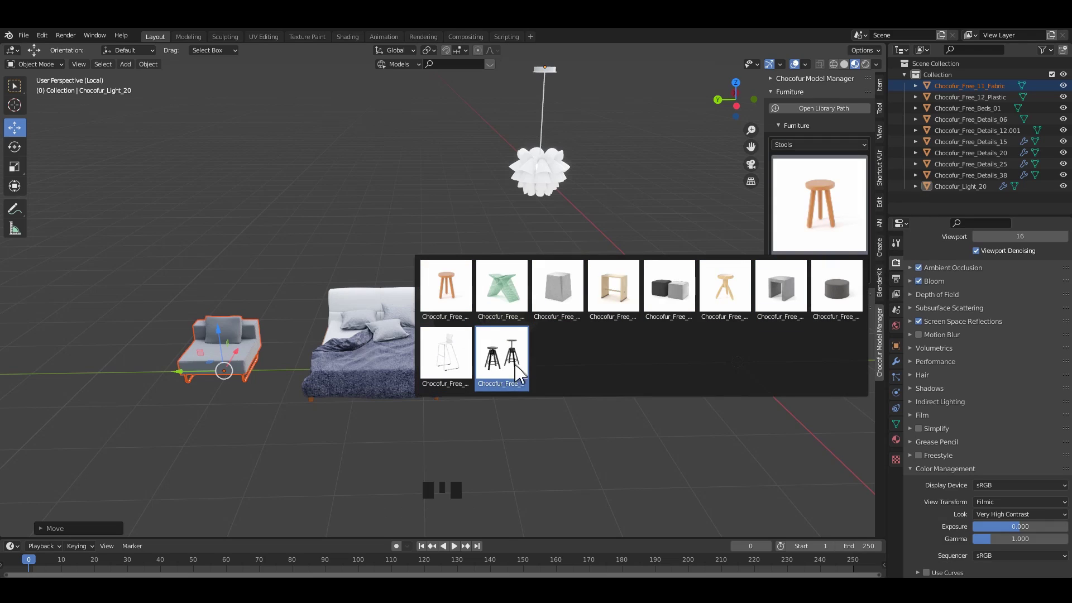
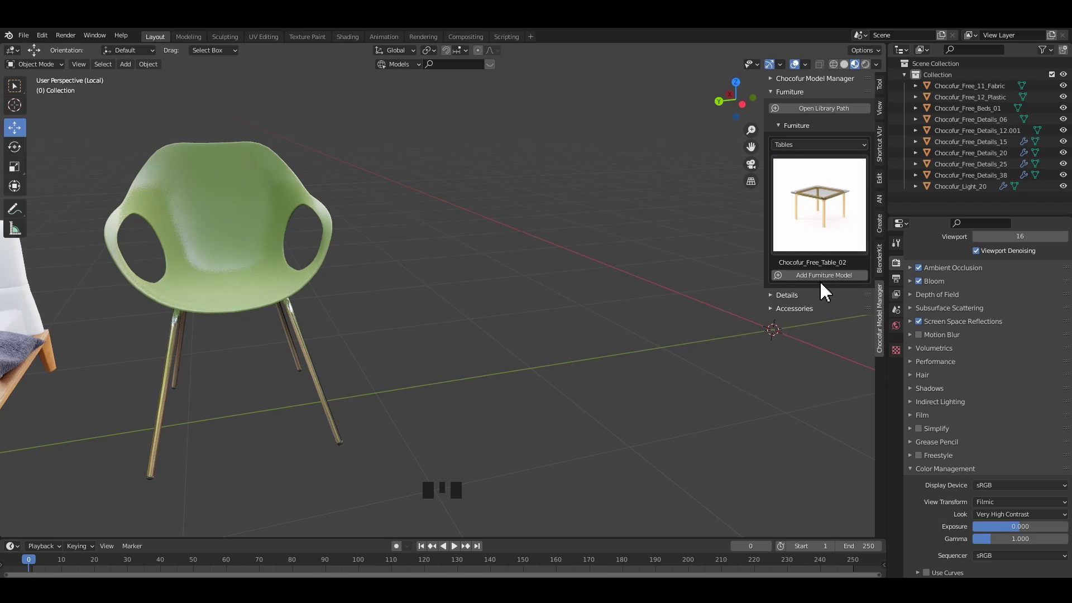
Step: Add the glass-topped table to the scene and view it from the side
drag(827, 283, 659, 339)
drag(658, 338, 631, 347)
scroll(up, 3)
middle_click(482, 363)
scroll(up, 3)
key(s)
scroll(down, 3)
middle_click(459, 322)
middle_click(512, 328)
drag(624, 346, 562, 376)
Step: Shrink the table to suit the green chair beside it
click(561, 375)
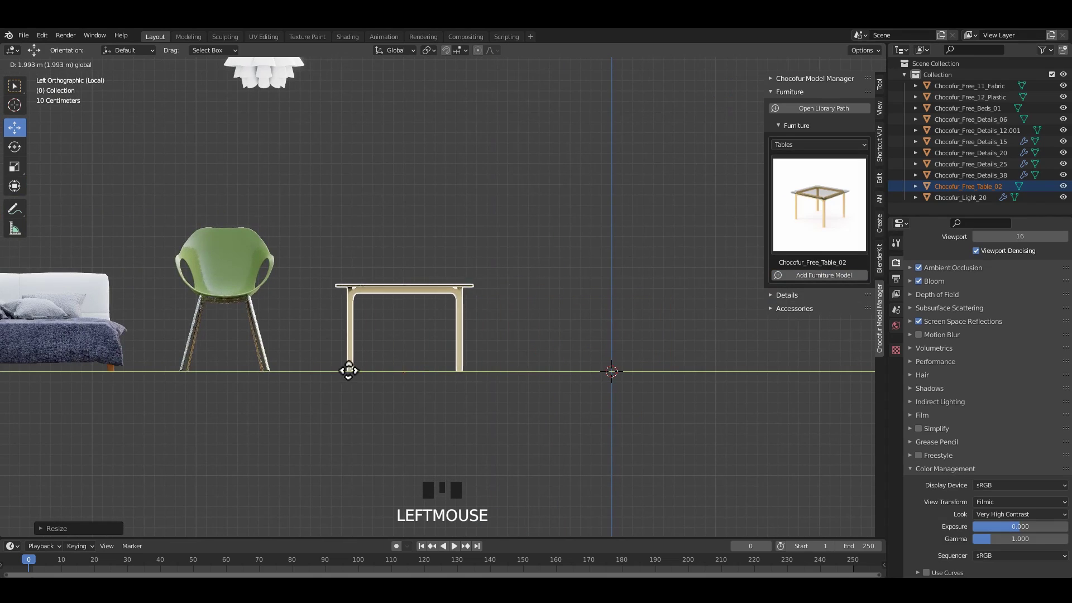
key(`)
drag(529, 352, 568, 319)
key(/)
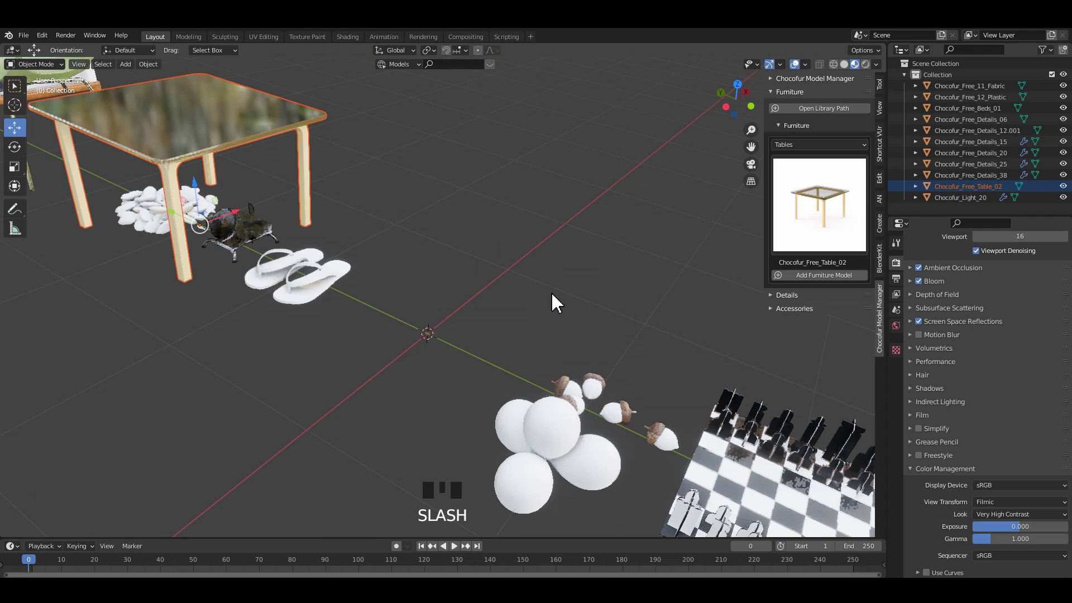
scroll(down, 3)
drag(501, 270, 610, 289)
scroll(up, 3)
Step: Shift-select the furniture pieces and move them together into place
click(549, 271)
drag(367, 251, 330, 257)
drag(326, 258, 220, 257)
click(219, 254)
click(436, 145)
scroll(down, 3)
drag(473, 210, 472, 217)
click(471, 217)
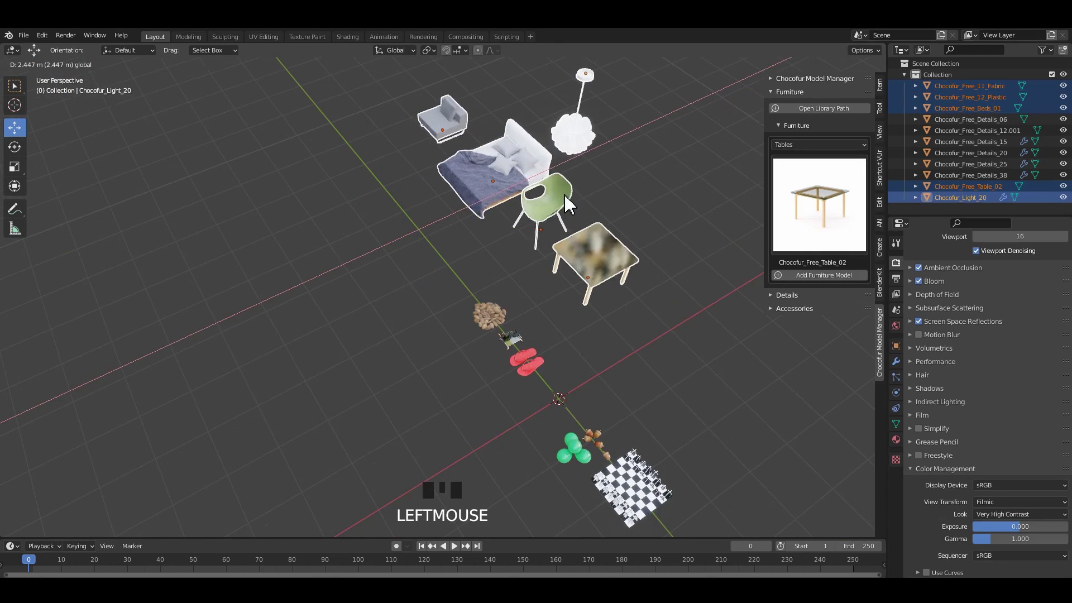
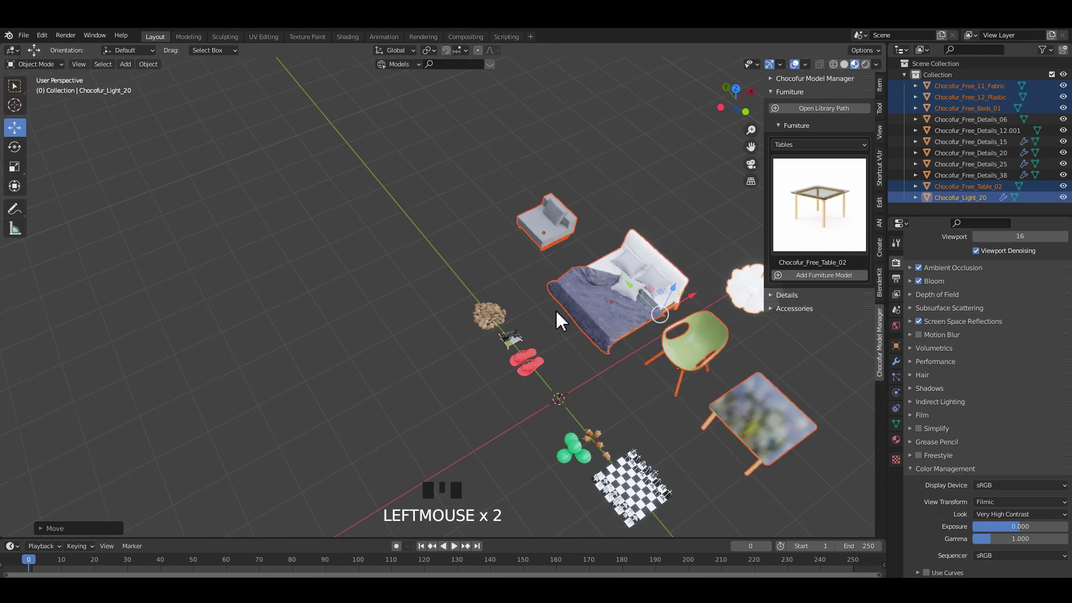
Step: Move the sofa, bed and chair into a row and save the file
drag(644, 286, 470, 335)
scroll(up, 3)
drag(524, 352, 436, 277)
click(436, 278)
drag(650, 195, 580, 233)
scroll(up, 3)
middle_click(527, 262)
scroll(up, 3)
drag(525, 263, 734, 208)
key(ctrl+s)
Step: Reposition and resize the glass-topped table beside the chair, then save again
drag(631, 284, 742, 365)
key(s)
middle_click(665, 308)
key(ctrl+s)
click(672, 302)
drag(776, 103, 785, 107)
Step: Review the row of furniture and reopen Preferences on the Chocofur add-on's library paths
drag(762, 238, 667, 295)
middle_click(682, 296)
drag(683, 295, 714, 289)
middle_click(648, 313)
click(659, 313)
key(F4)
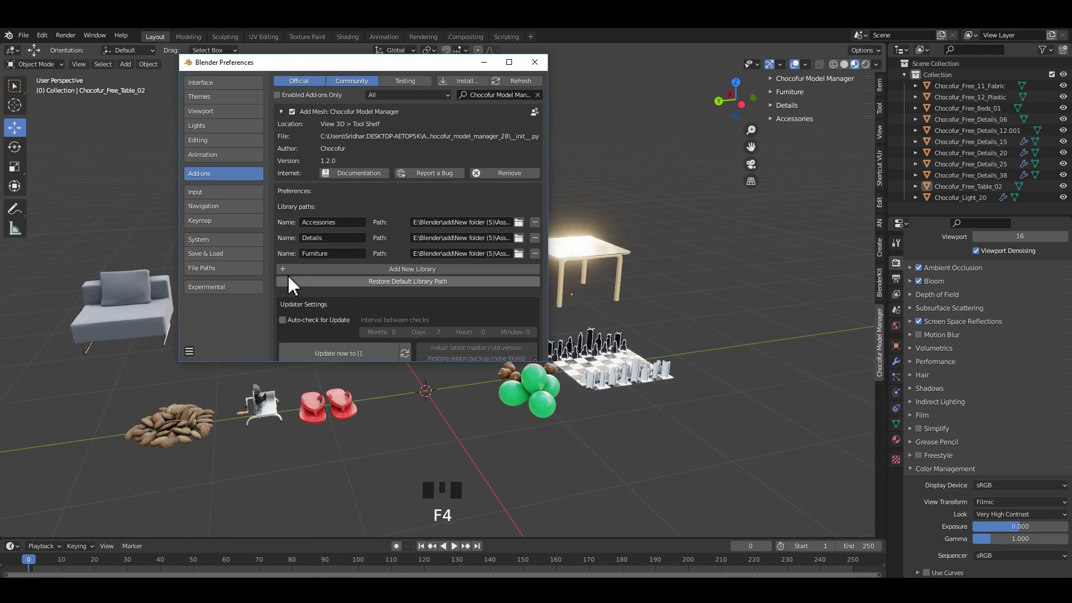
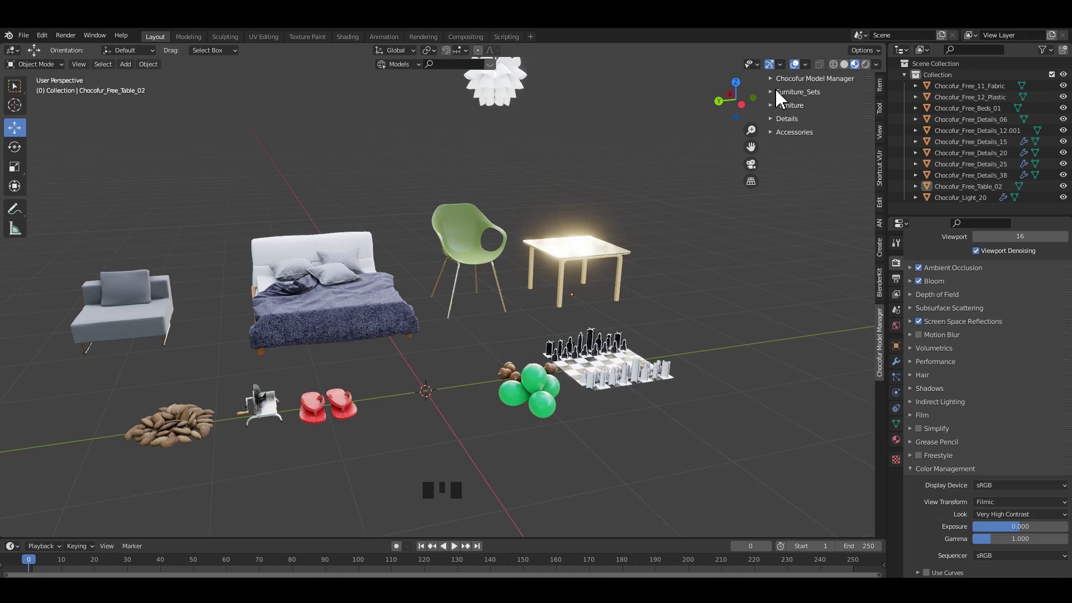
Step: Add Free_Kitchen_Set_12 oven unit from the Furniture_Sets library and isolate it in local view
drag(792, 98, 731, 362)
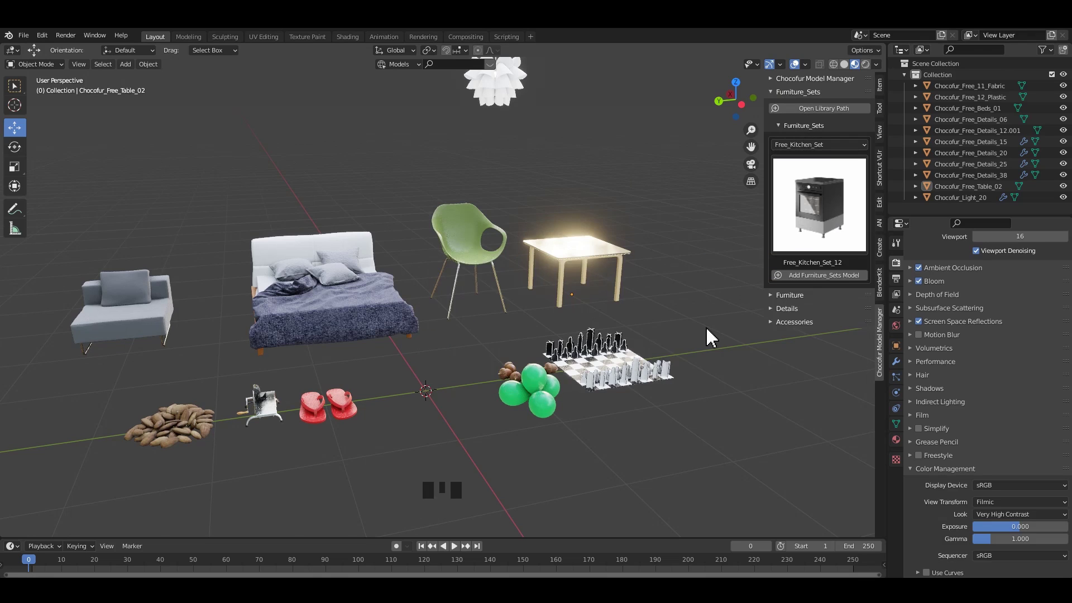
drag(823, 278, 480, 370)
drag(480, 370, 482, 365)
key(/)
Step: Inspect the oven from several angles, then choose Free_Sofa_Modular as the next model
drag(478, 369, 405, 336)
scroll(down, 3)
drag(584, 344, 886, 193)
click(886, 193)
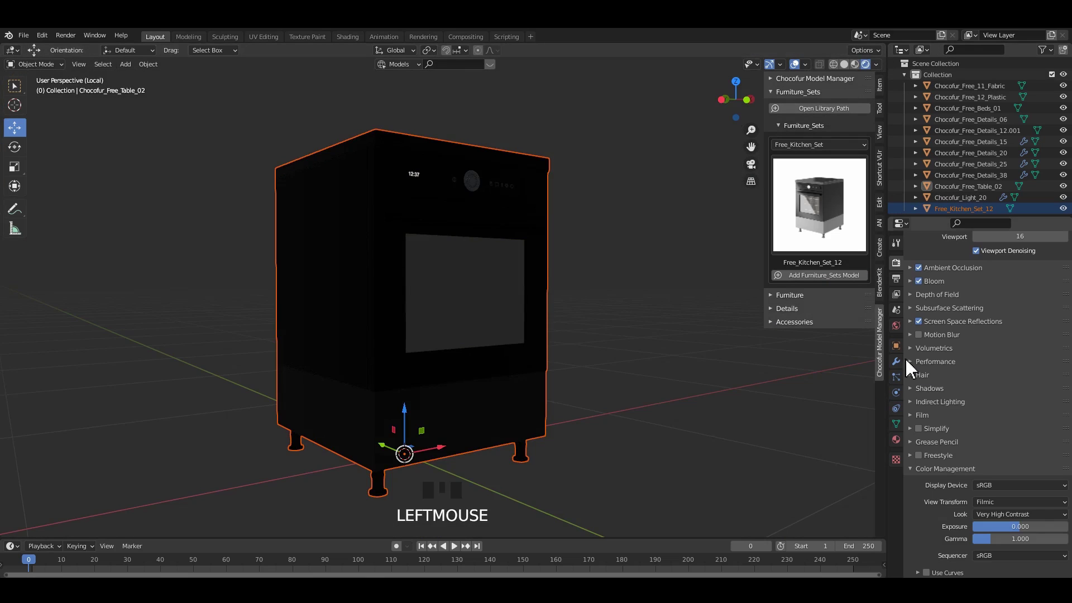
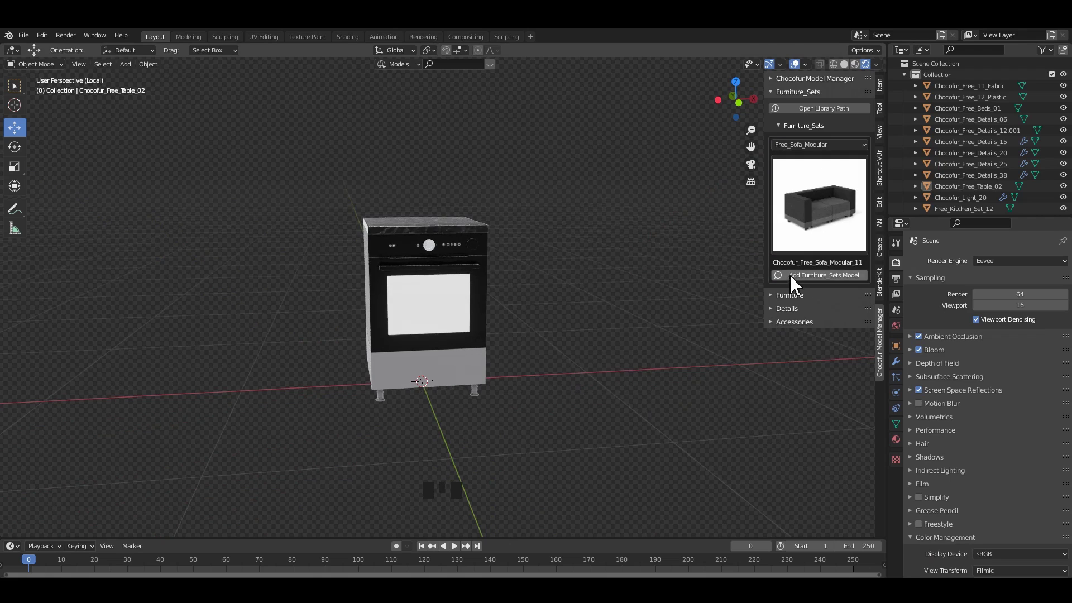
Step: Add Chocofur_Free_Sofa_Modular_11 to the scene and move it beside the oven
click(822, 282)
scroll(down, 3)
drag(543, 363, 410, 377)
click(410, 377)
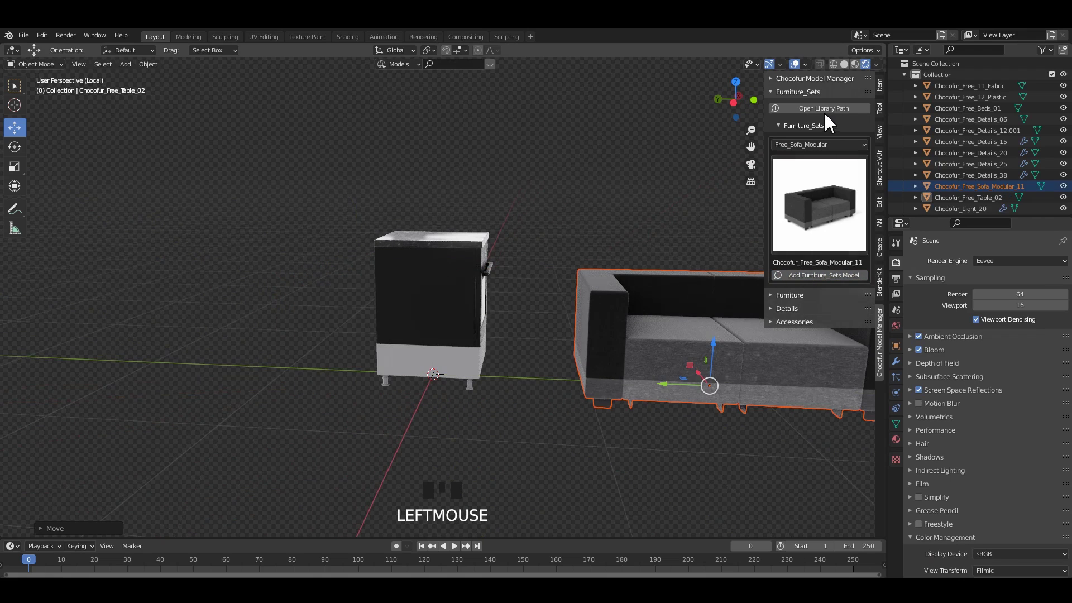
click(648, 237)
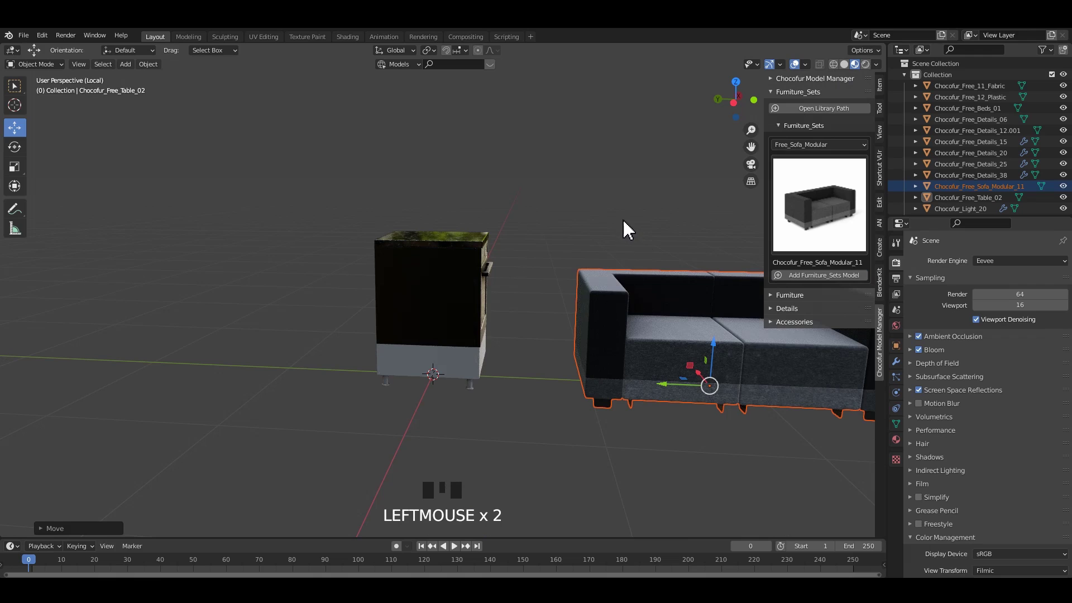
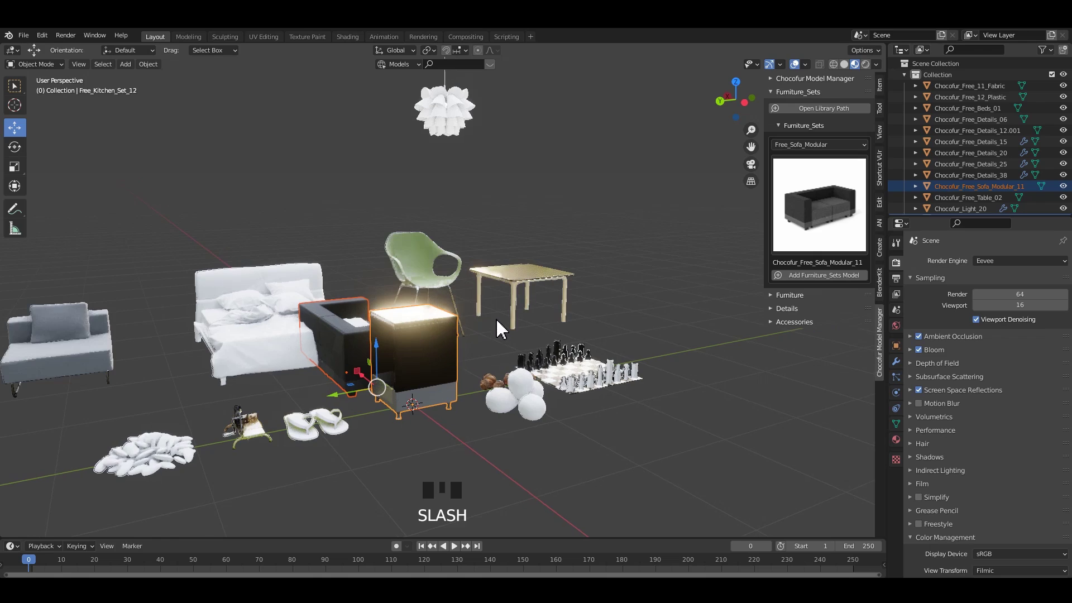
Step: Exit local view and look over the assembled scene with the sofa and oven
scroll(down, 3)
scroll(up, 3)
drag(471, 362, 702, 213)
key(t)
drag(547, 303, 842, 162)
click(842, 162)
click(793, 224)
Step: Move the oven to the left of the bed and the sofa beside the table
drag(742, 249, 693, 118)
drag(692, 118, 733, 132)
key(`)
drag(709, 182, 703, 175)
scroll(up, 3)
drag(664, 178, 650, 271)
Step: Give the arranged furniture a final look-over from several angles
scroll(down, 3)
middle_click(638, 355)
scroll(up, 3)
scroll(down, 3)
drag(629, 268, 639, 266)
key(n)
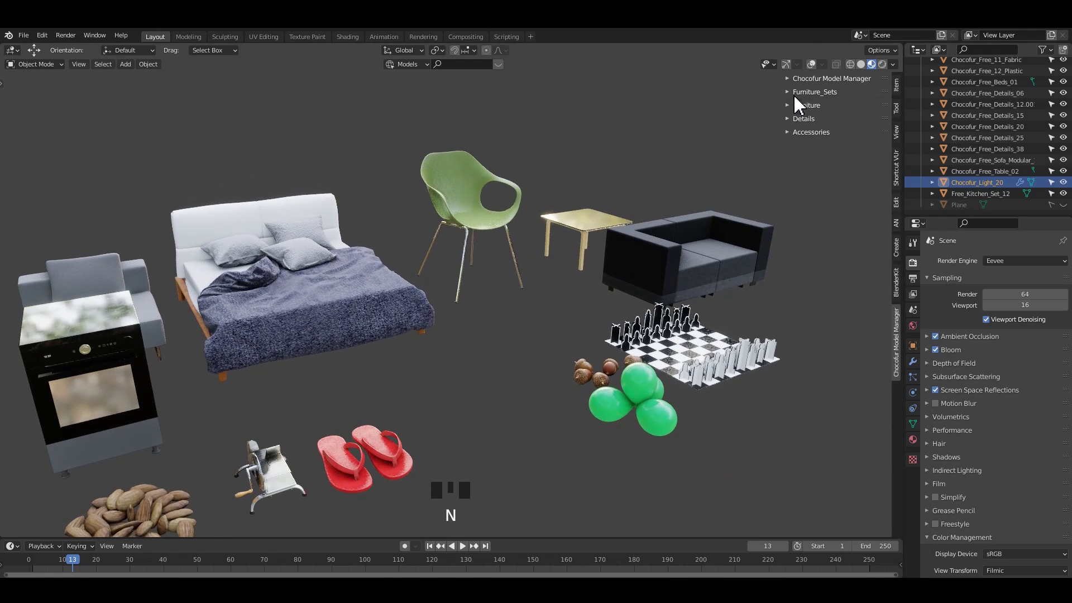